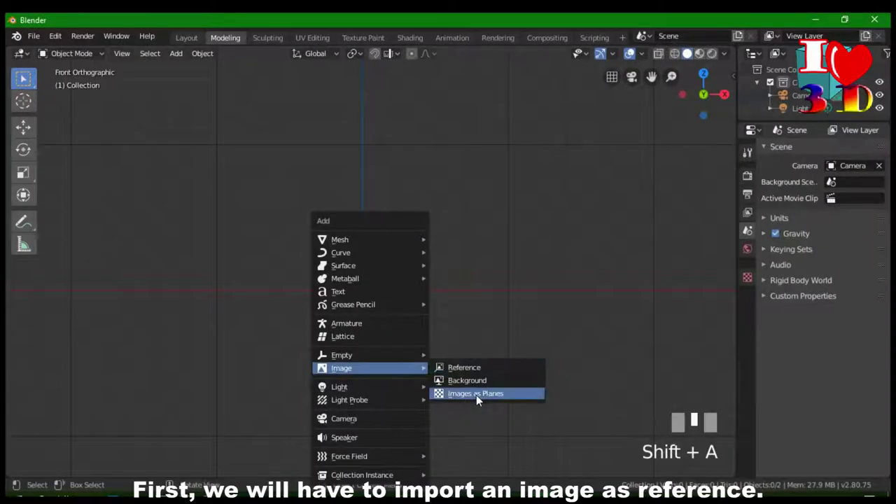
Load the vase picture as a front-view reference image and scale it down to 0.399.
{"action": "left_click_drag", "start_coordinate": [479, 377], "coordinate": [509, 374]}
{"action": "left_click", "coordinate": [510, 373]}
{"action": "key", "text": "s"}
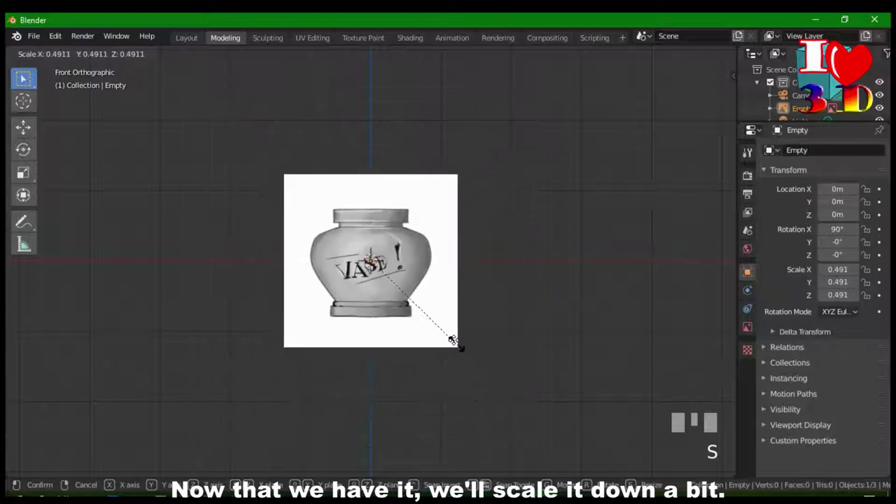
{"action": "left_click", "coordinate": [344, 233]}
Measure the vase height in the image with the ruler, reading about 1.25 m, then remove it.
{"action": "scroll", "scroll_direction": "up", "scroll_amount": 3}
{"action": "left_click_drag", "start_coordinate": [420, 311], "coordinate": [386, 413]}
{"action": "key", "text": "Delete"}
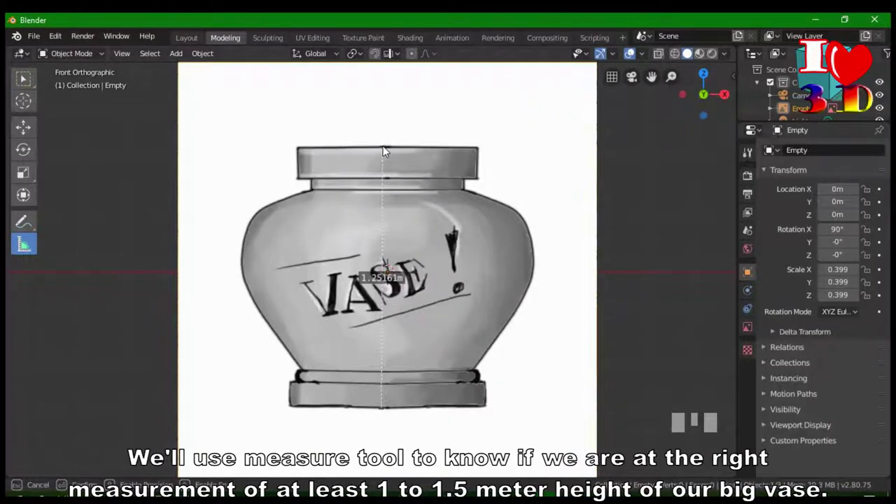
Clear the leftover measurement and frame the reference image in the viewport.
{"action": "scroll", "scroll_direction": "down", "scroll_amount": 3}
{"action": "scroll", "scroll_direction": "down", "scroll_amount": 3}
{"action": "key", "text": "Delete"}
{"action": "left_click", "coordinate": [267, 298]}
{"action": "left_click_drag", "start_coordinate": [318, 227], "coordinate": [182, 143]}
{"action": "scroll", "scroll_direction": "down", "scroll_amount": 3}
{"action": "scroll", "scroll_direction": "down", "scroll_amount": 3}
{"action": "scroll", "scroll_direction": "down", "scroll_amount": 3}
{"action": "scroll", "scroll_direction": "up", "scroll_amount": 3}
{"action": "scroll", "scroll_direction": "up", "scroll_amount": 3}
Move the reference 3.26 m back along Y and raise it along Z so the vase base sits on the x-axis.
{"action": "key", "text": "g"}
{"action": "left_click", "coordinate": [182, 143]}
{"action": "key", "text": "KP_1"}
{"action": "scroll", "scroll_direction": "up", "scroll_amount": 3}
{"action": "scroll", "scroll_direction": "down", "scroll_amount": 3}
{"action": "key", "text": "g"}
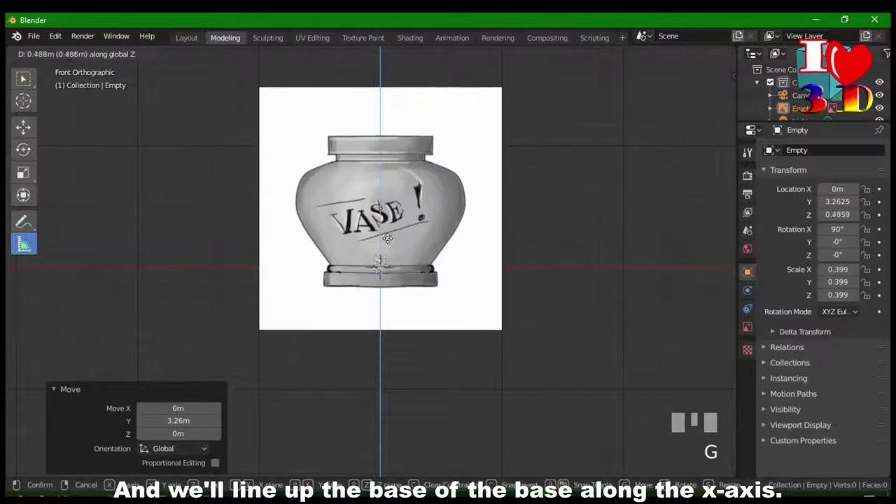
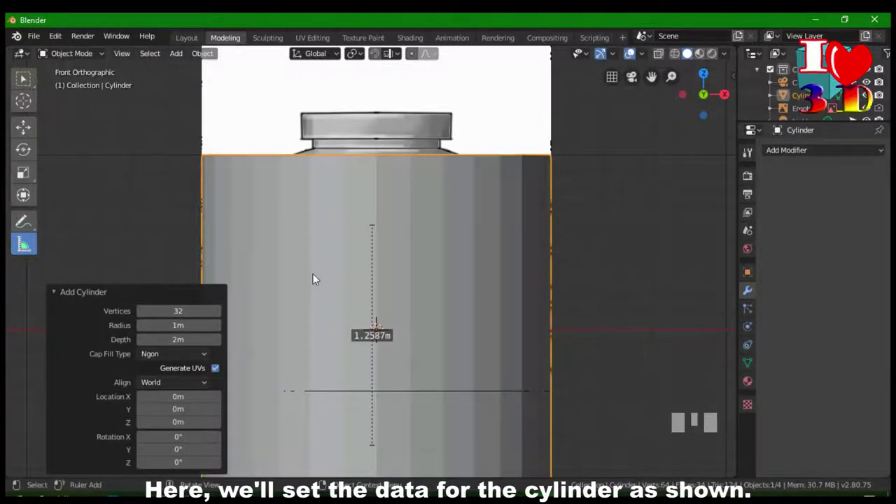
Zoom around the new cylinder while its 32-vertex, 1 m radius, 2 m depth settings are edited.
{"action": "scroll", "scroll_direction": "down", "scroll_amount": 3}
{"action": "scroll", "scroll_direction": "up", "scroll_amount": 3}
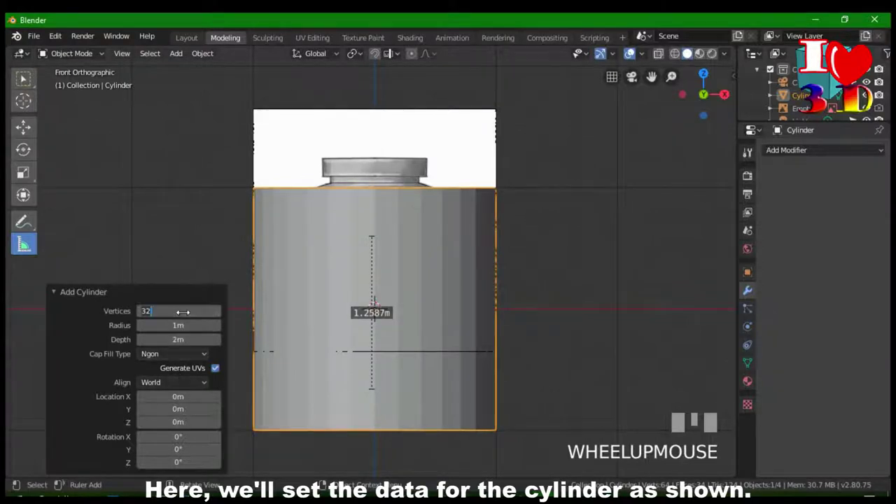
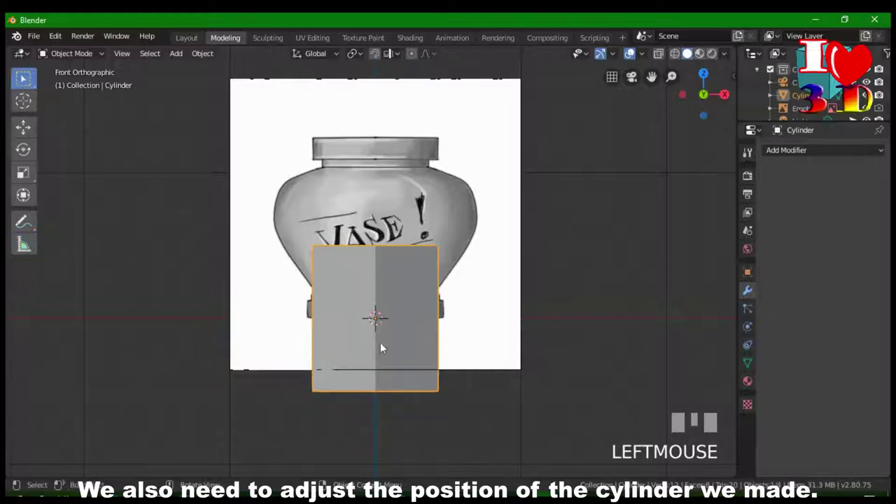
Move the 6-vertex, 0.5 m radius cylinder vertically to line up with the vase outline.
{"action": "key", "text": "g"}
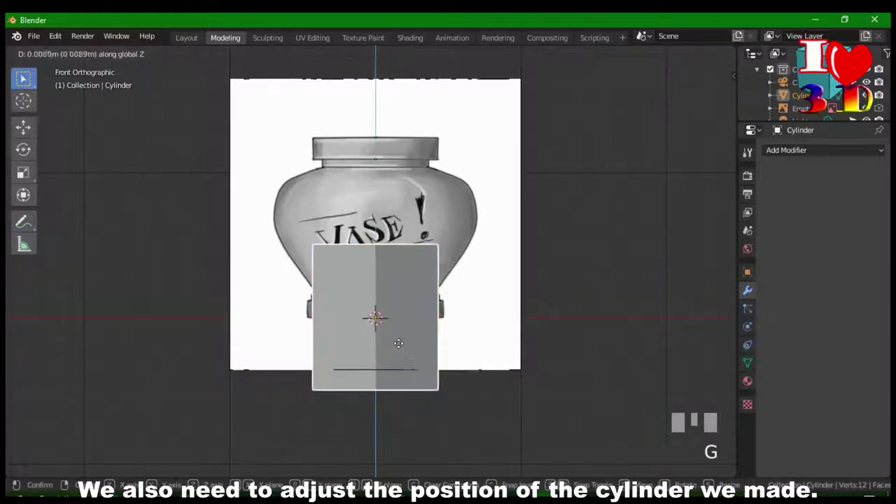
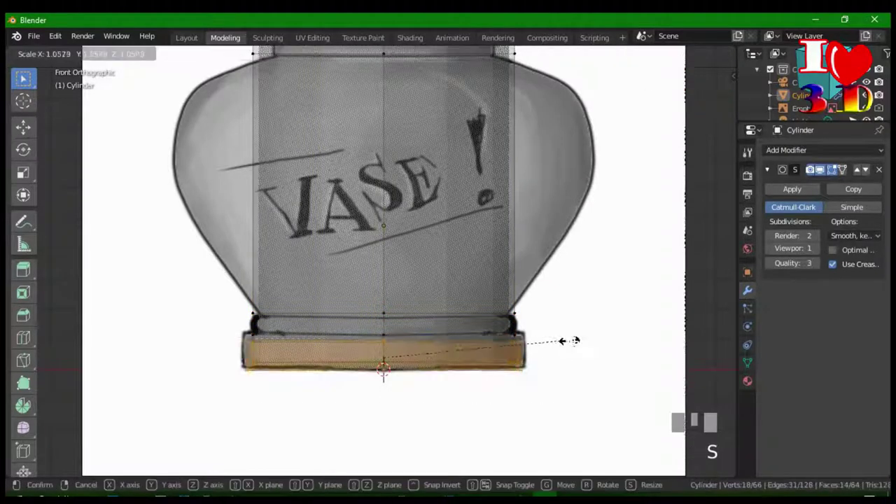
Slide the widened bottom ring down to match the vase foot in the reference.
{"action": "key", "text": "g"}
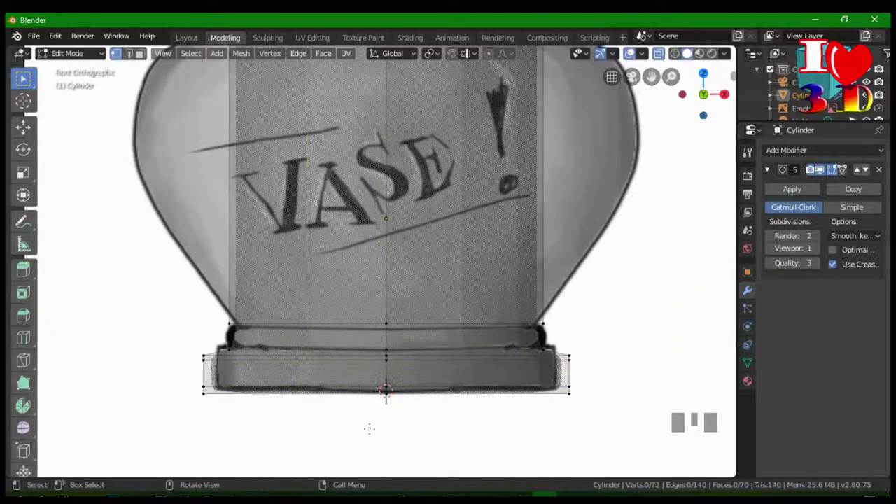
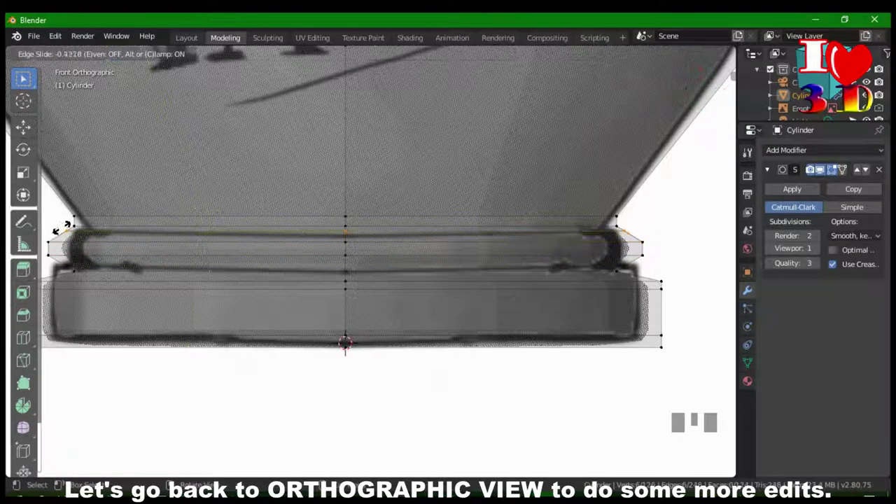
Select the bottom ring of the vase base and rescale the foot band to match the reference.
{"action": "scroll", "scroll_direction": "down", "scroll_amount": 3}
{"action": "key", "text": "Tab"}
{"action": "left_click", "coordinate": [623, 247]}
{"action": "key", "text": "Tab"}
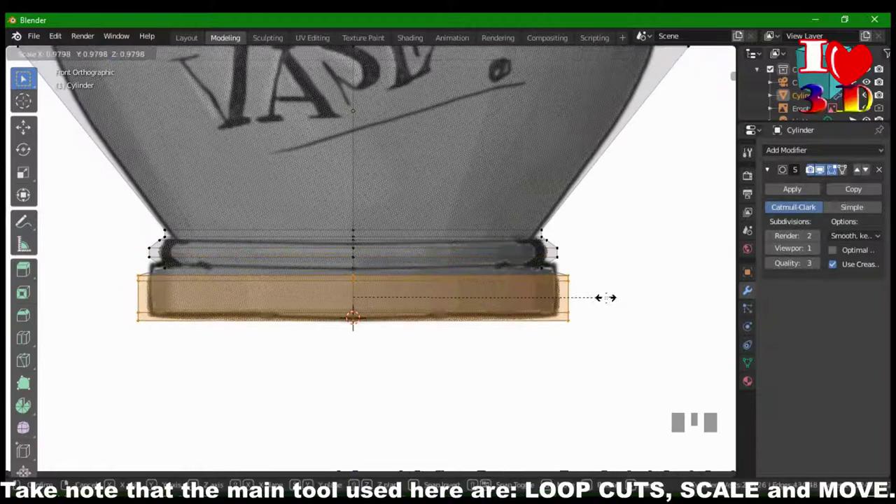
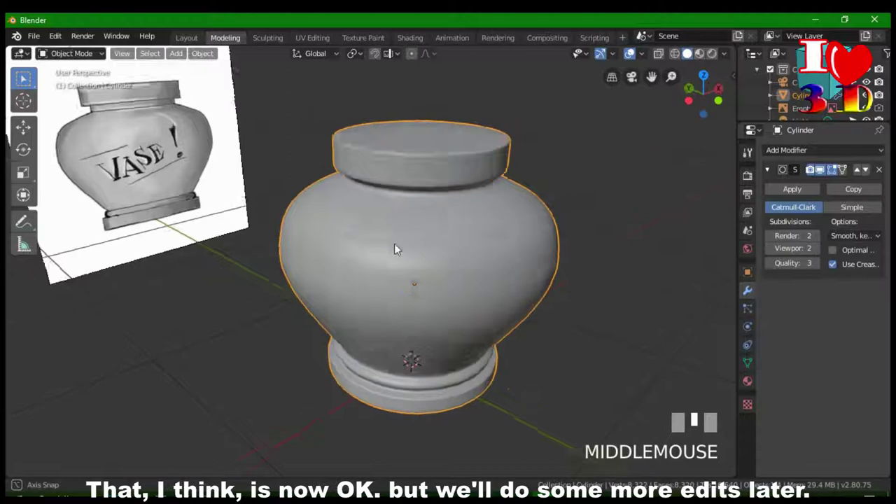
Orbit around the vase with lid and base to inspect it, undoing a stray edit.
{"action": "left_click", "coordinate": [306, 171]}
{"action": "left_click_drag", "start_coordinate": [381, 213], "coordinate": [507, 216]}
{"action": "scroll", "scroll_direction": "up", "scroll_amount": 3}
{"action": "key", "text": "ctrl+z"}
{"action": "left_click", "coordinate": [507, 215]}
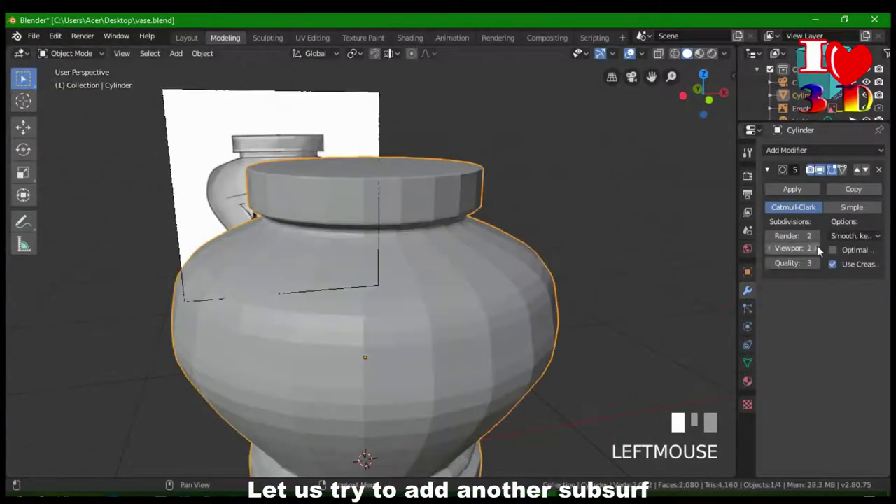
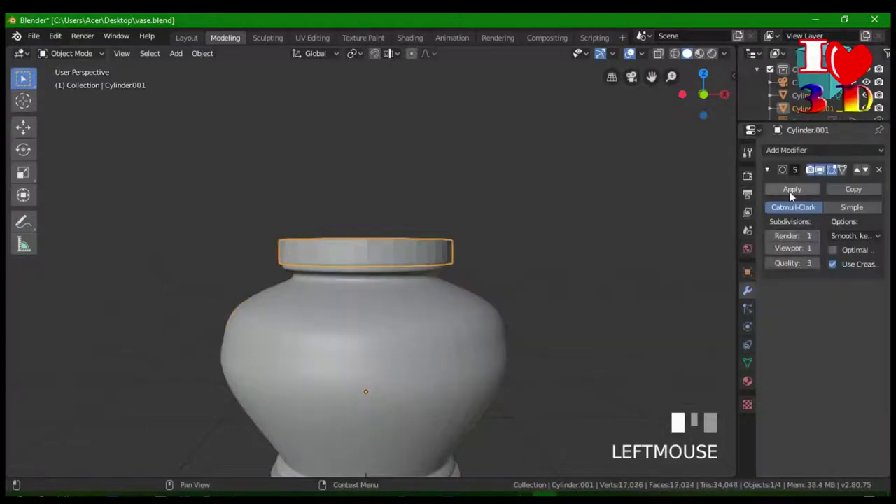
Create a new material for the vase body and set its Base Color to a reddish orange-brown.
{"action": "right_click", "coordinate": [538, 247]}
{"action": "left_click_drag", "start_coordinate": [539, 247], "coordinate": [413, 287]}
{"action": "scroll", "scroll_direction": "down", "scroll_amount": 3}
{"action": "scroll", "scroll_direction": "up", "scroll_amount": 3}
{"action": "scroll", "scroll_direction": "down", "scroll_amount": 3}
{"action": "left_click", "coordinate": [413, 287]}
{"action": "scroll", "scroll_direction": "up", "scroll_amount": 3}
{"action": "left_click_drag", "start_coordinate": [425, 292], "coordinate": [830, 214]}
{"action": "left_click_drag", "start_coordinate": [830, 214], "coordinate": [861, 344]}
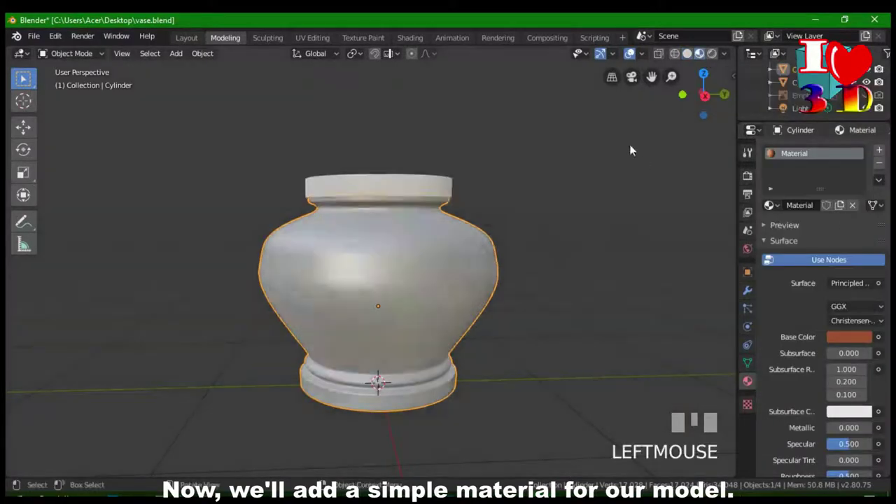